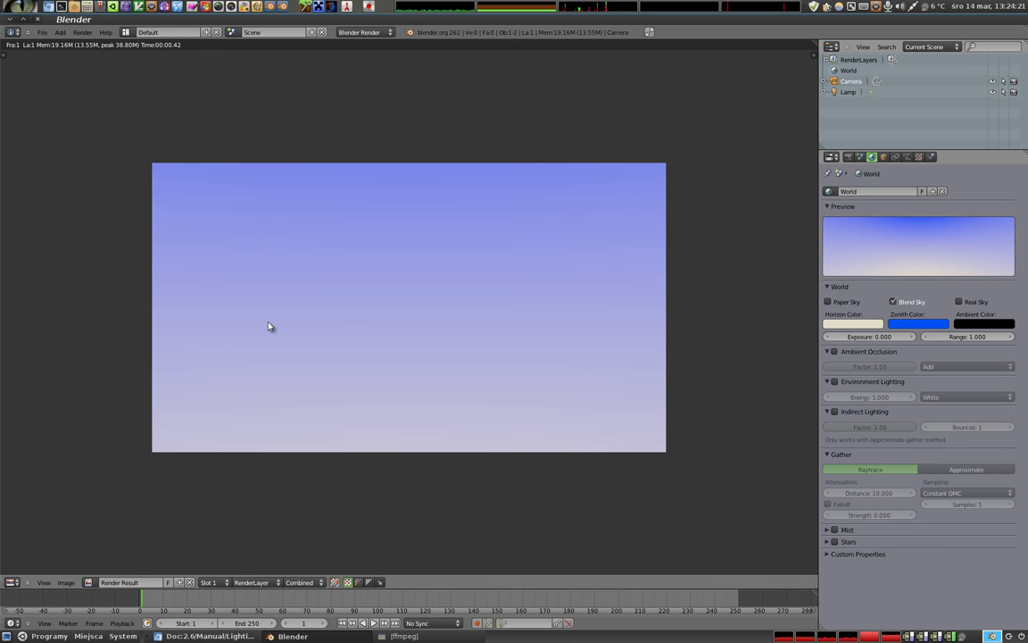
Preview test renders of the empty blue sky and return to the camera view each time.
{"action": "key", "text": "Escape"}
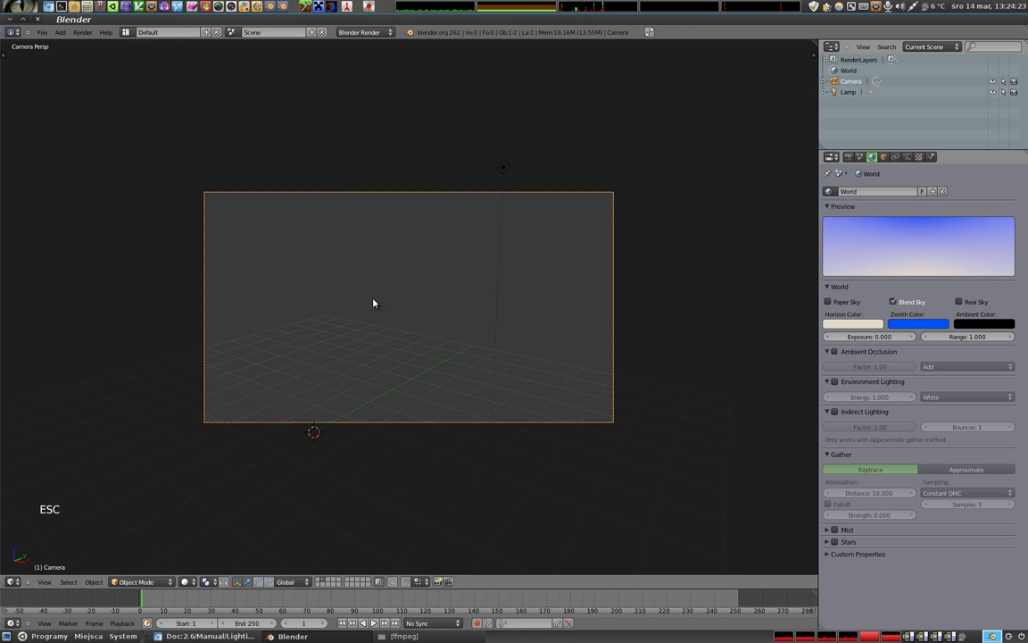
{"action": "key", "text": "shift+f"}
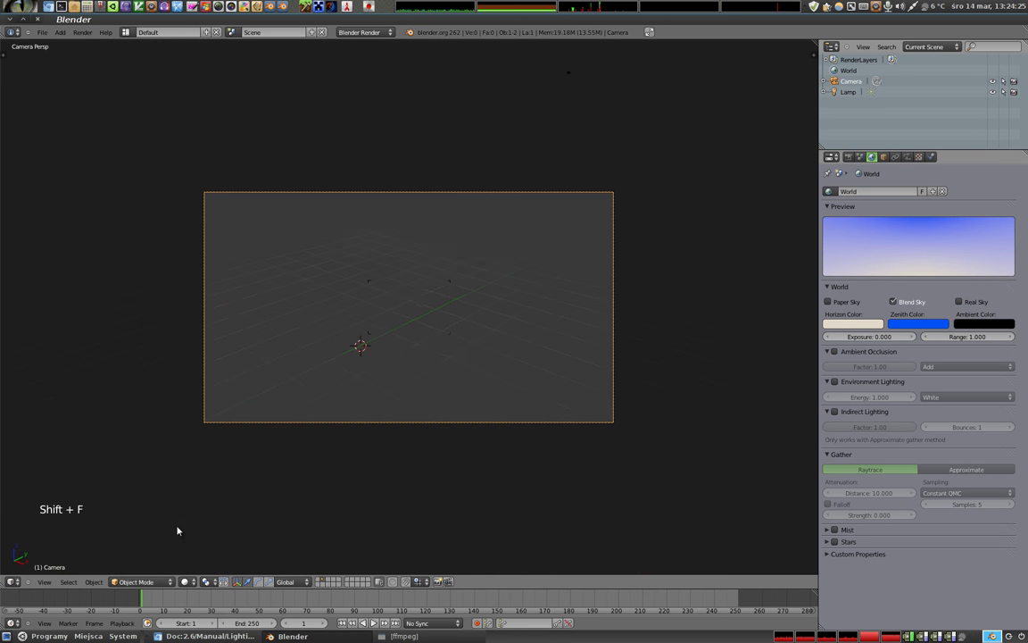
{"action": "left_click", "coordinate": [456, 440]}
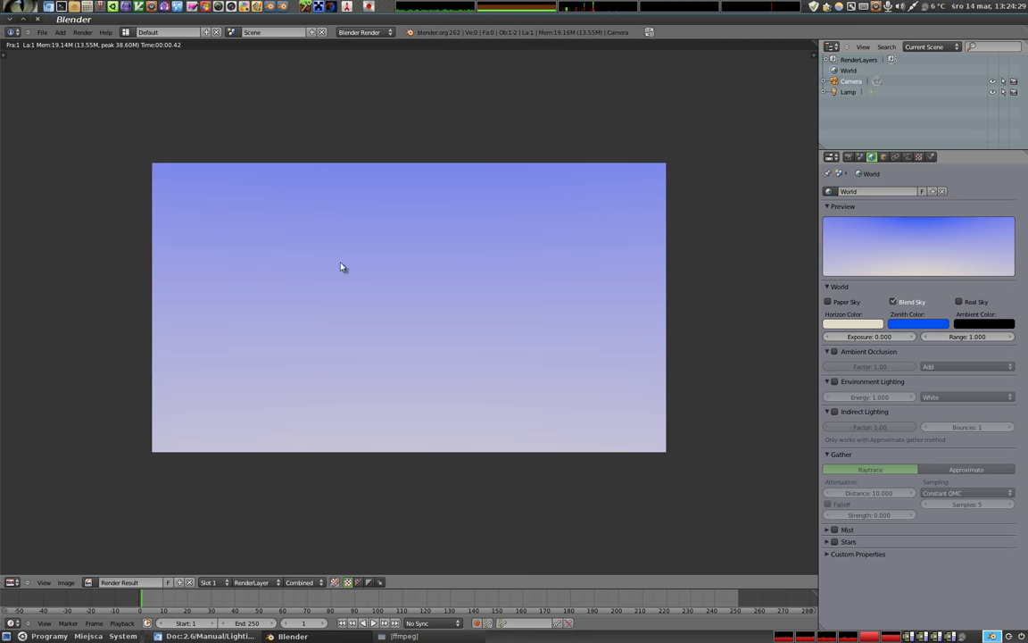
{"action": "key", "text": "Escape"}
{"action": "key", "text": "shift+f"}
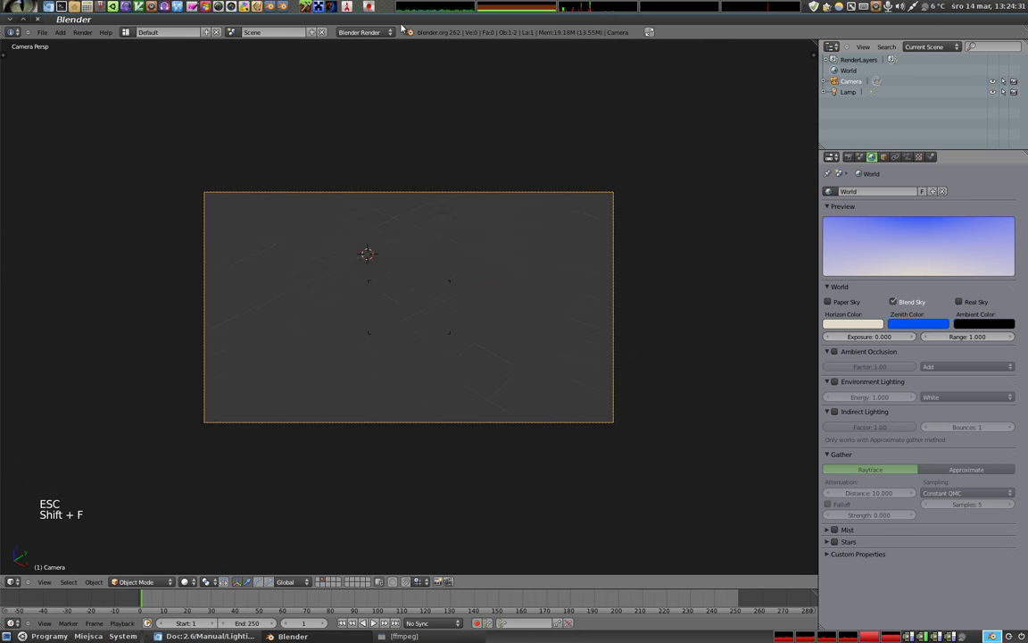
{"action": "left_click", "coordinate": [401, 236]}
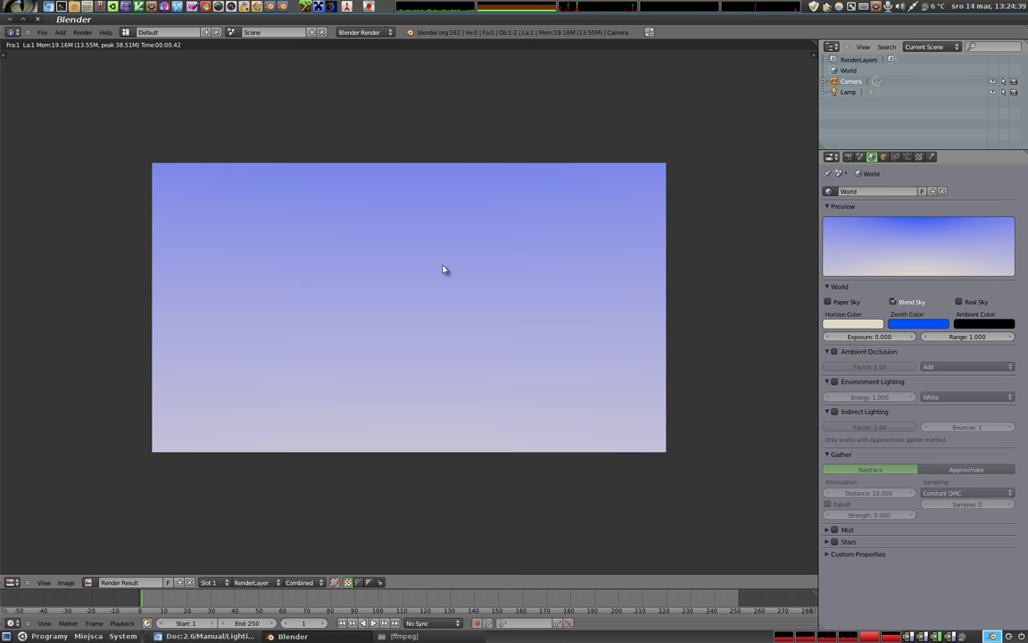
Leave the last render and switch to the World settings for the sky options.
{"action": "key", "text": "Escape"}
{"action": "key", "text": "shift+f"}
{"action": "left_click", "coordinate": [452, 327]}
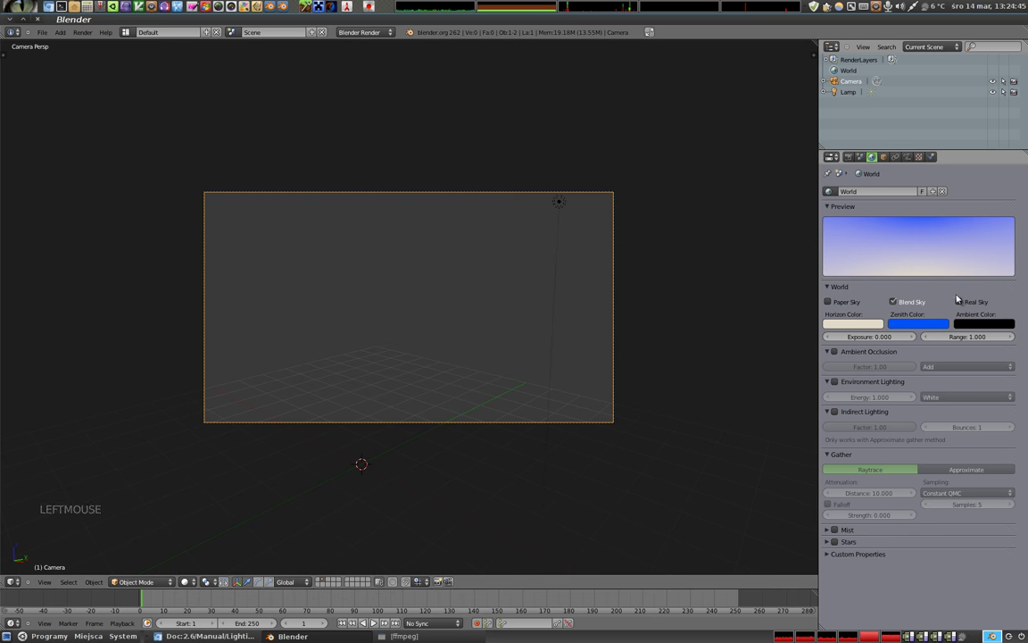
Enable Real Sky alongside Blend Sky in the World settings.
{"action": "left_click", "coordinate": [966, 306]}
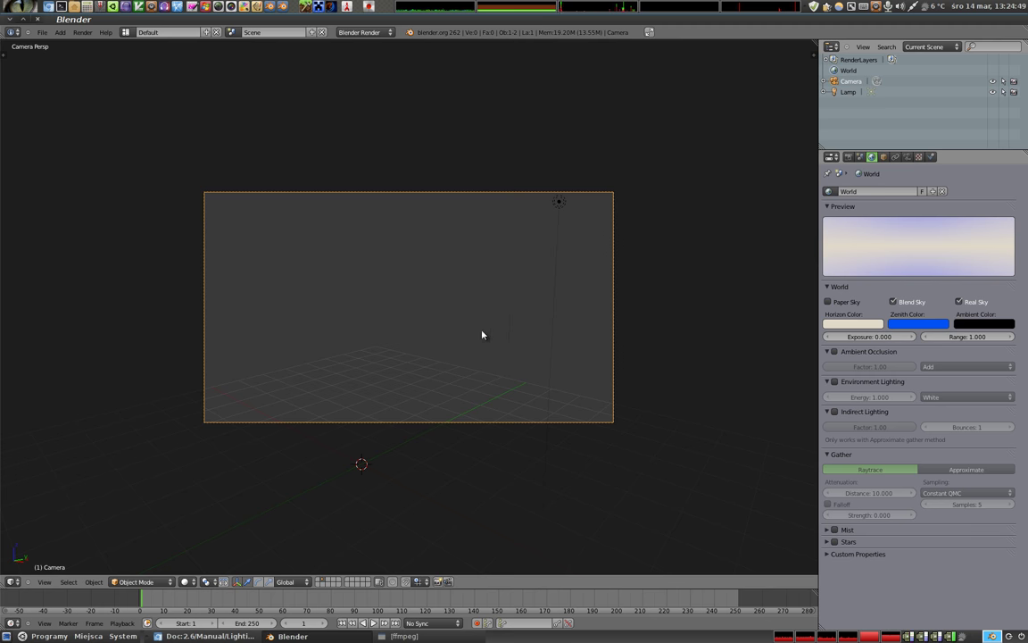
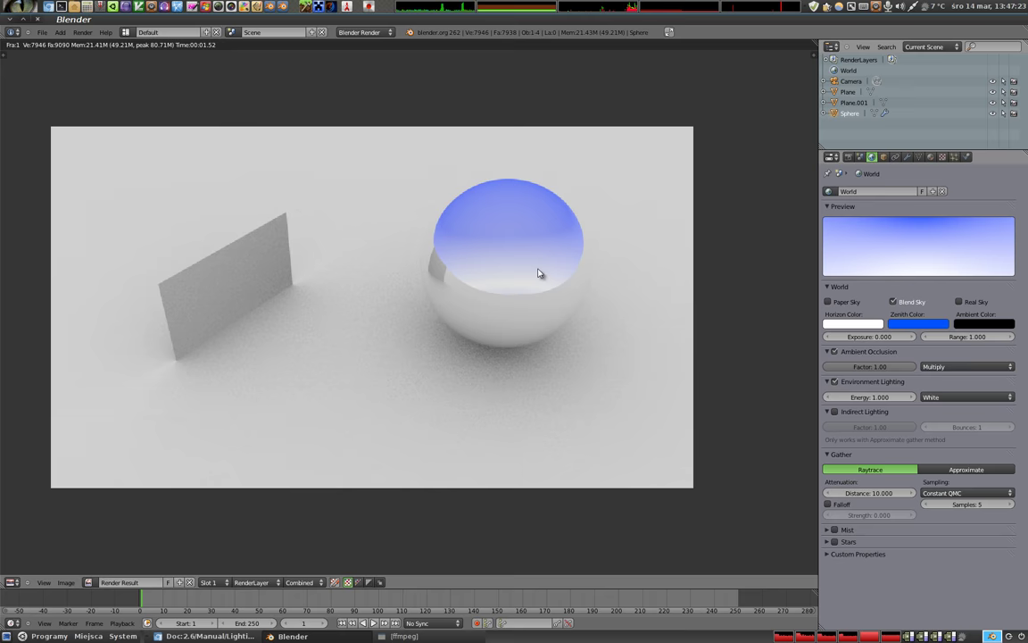
Select the sphere and set its material's diffuse colour to red.
{"action": "key", "text": "Escape"}
{"action": "right_click", "coordinate": [478, 302]}
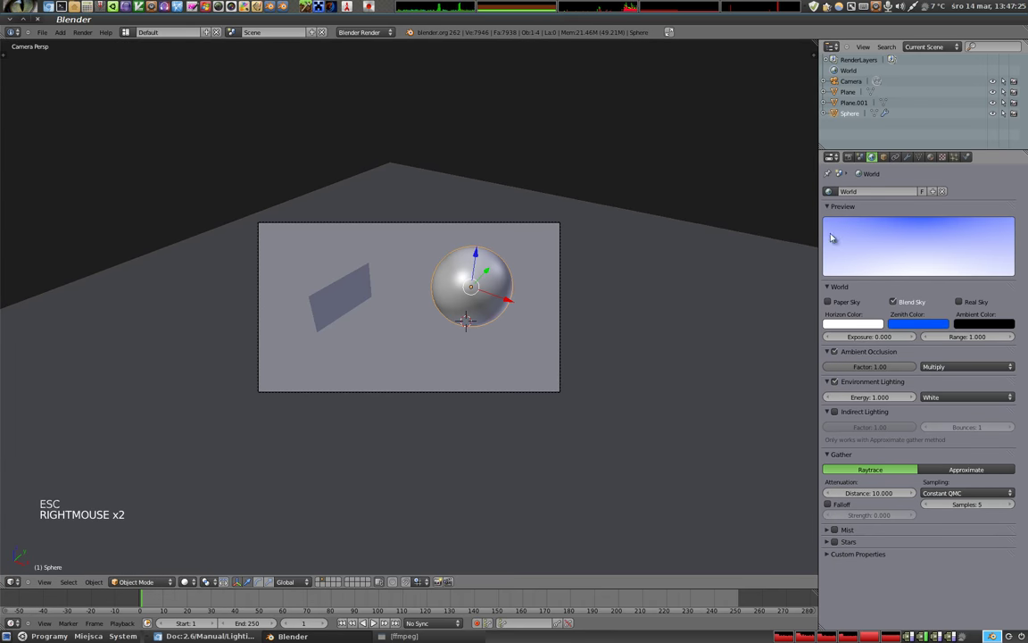
{"action": "left_click", "coordinate": [934, 159]}
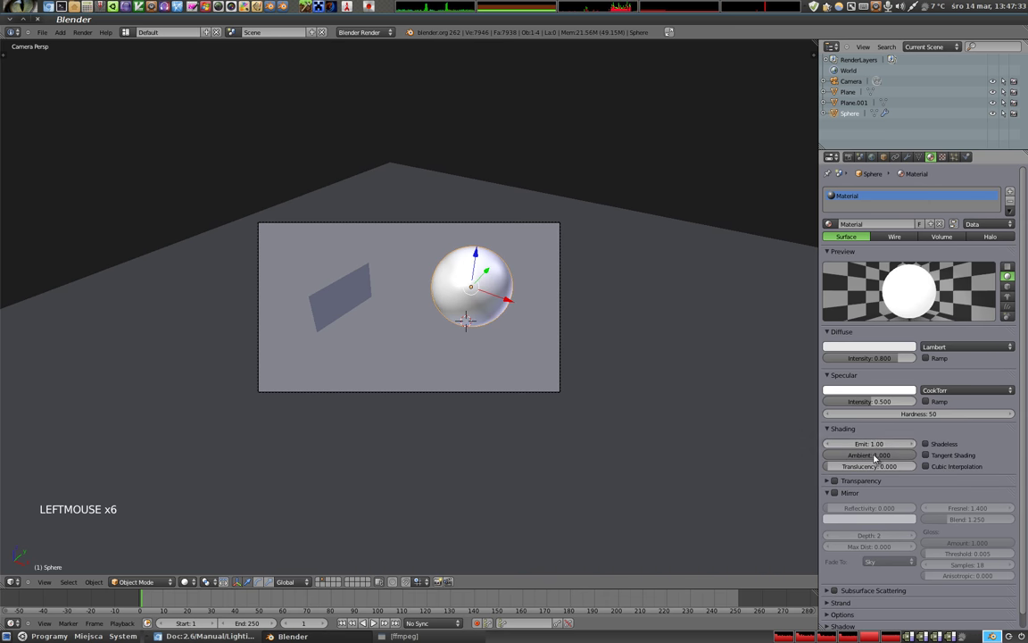
{"action": "left_click", "coordinate": [878, 347]}
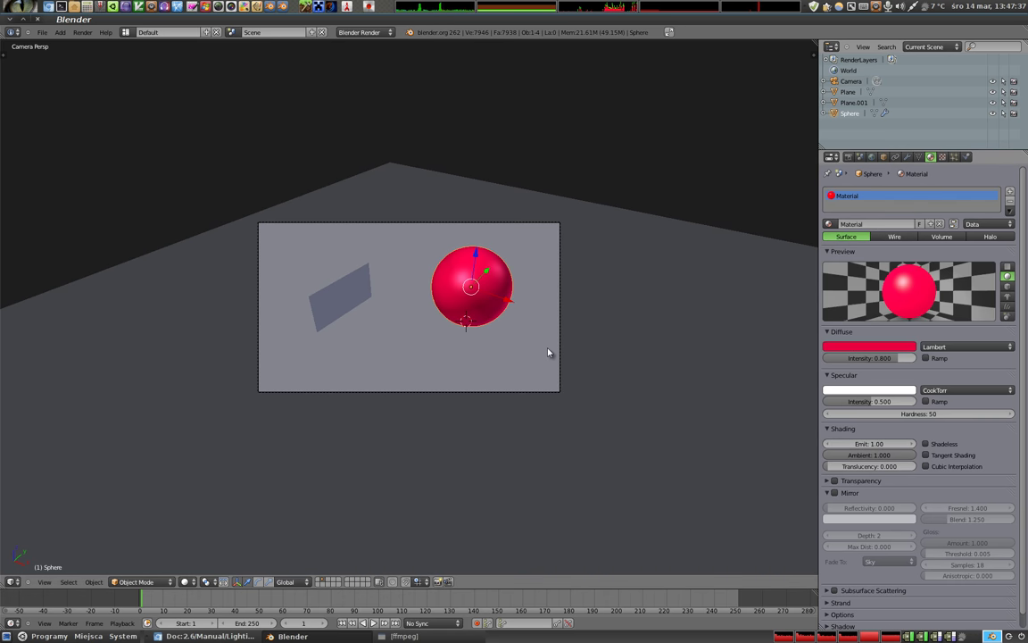
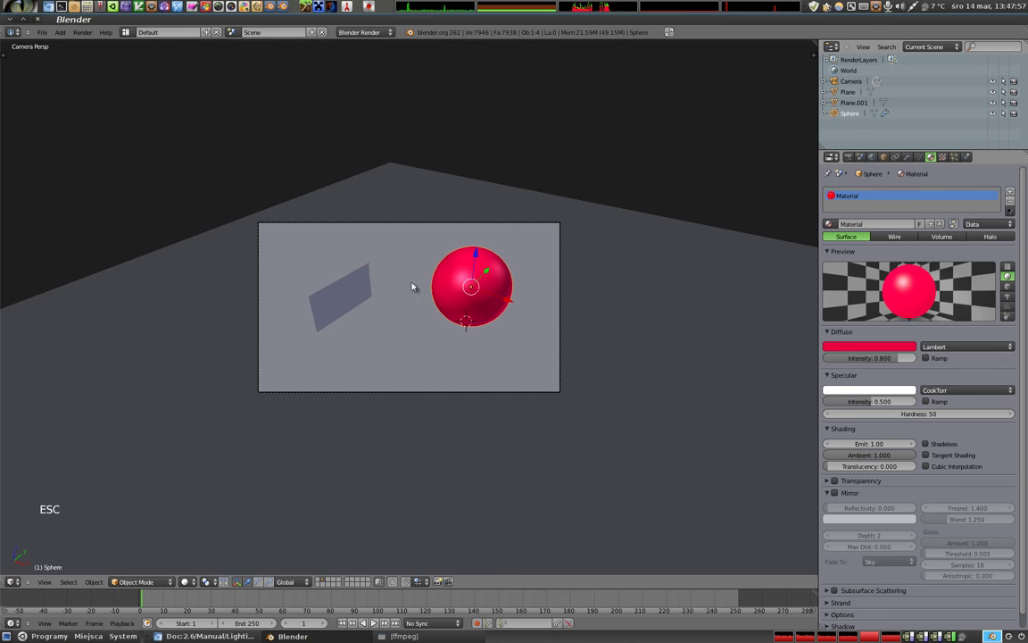
Add a plane and rotate it upright as a back wall behind the sphere.
{"action": "right_click", "coordinate": [348, 287]}
{"action": "key", "text": "s"}
{"action": "left_click", "coordinate": [447, 299]}
{"action": "key", "text": "shift+d"}
{"action": "key", "text": "r"}
{"action": "left_click", "coordinate": [544, 320]}
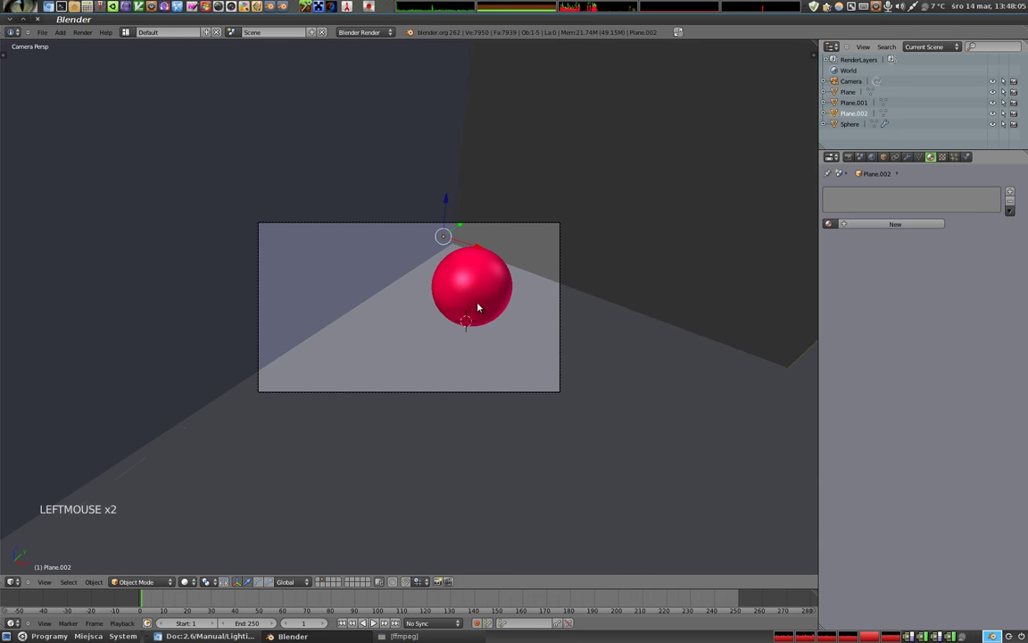
Select the camera and move it to reframe the sphere.
{"action": "right_click", "coordinate": [532, 223]}
{"action": "key", "text": "g"}
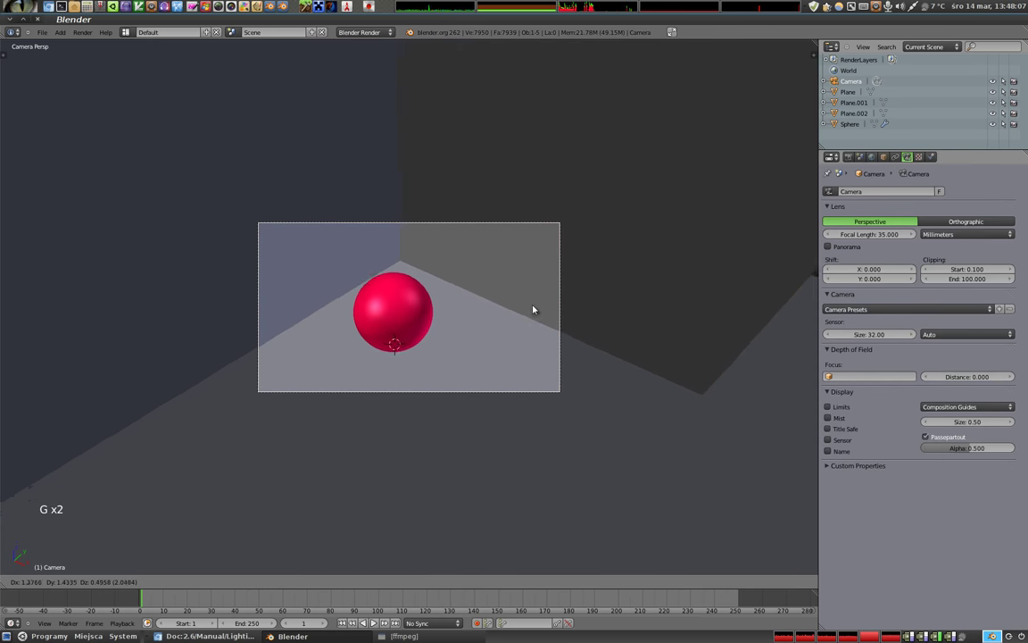
Enable indirect lighting with 4 bounces and approximate gathering, then render the scene.
{"action": "left_click", "coordinate": [497, 298]}
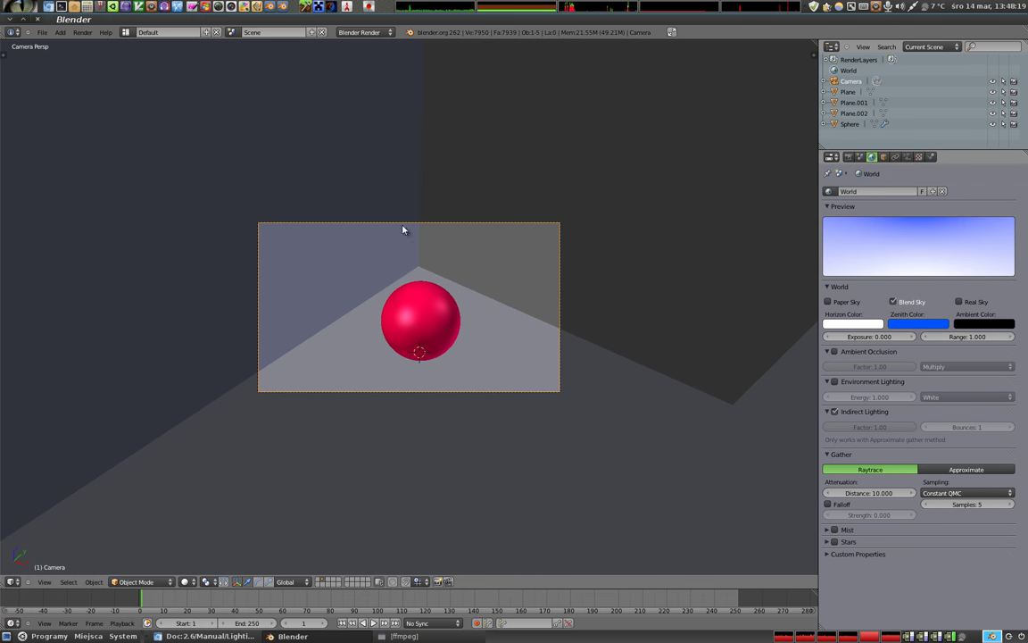
{"action": "right_click", "coordinate": [423, 320]}
{"action": "key", "text": "g"}
{"action": "left_click", "coordinate": [468, 323]}
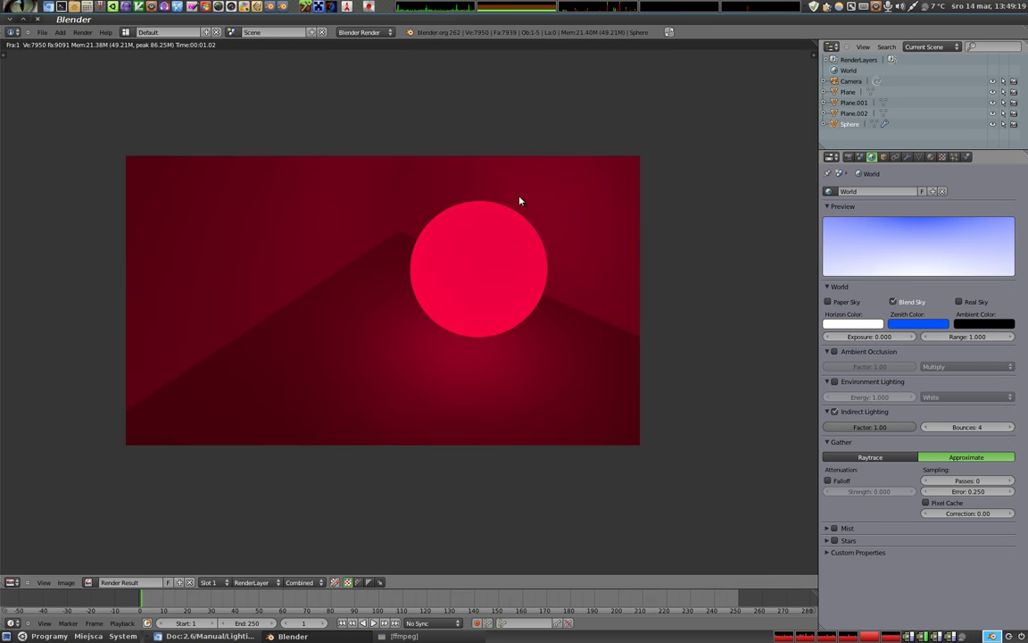
Return to the scene and add a cube beside the red sphere.
{"action": "key", "text": "Escape"}
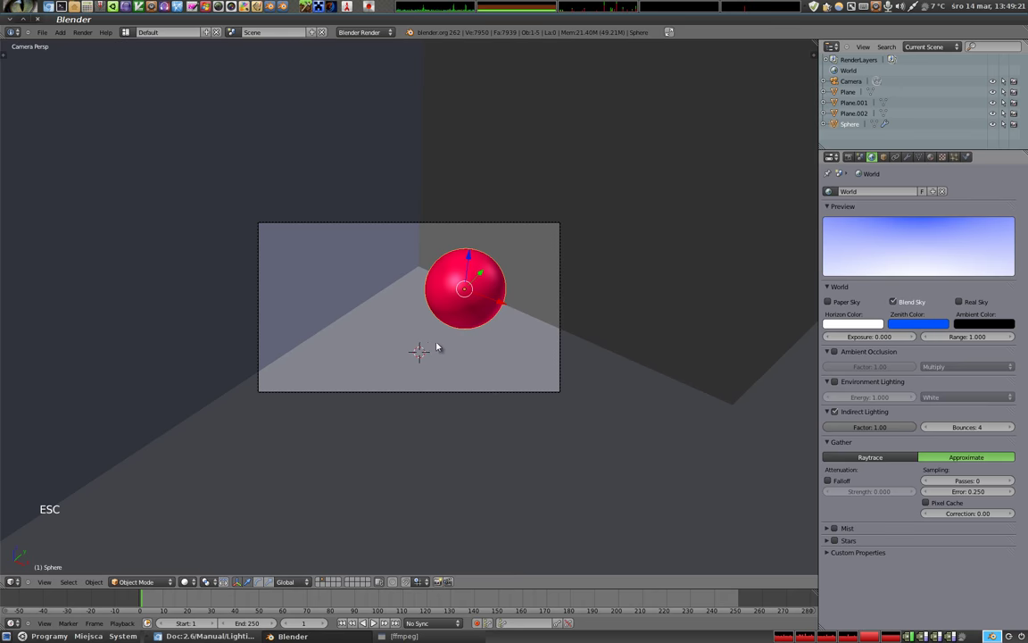
{"action": "key", "text": "shift+a"}
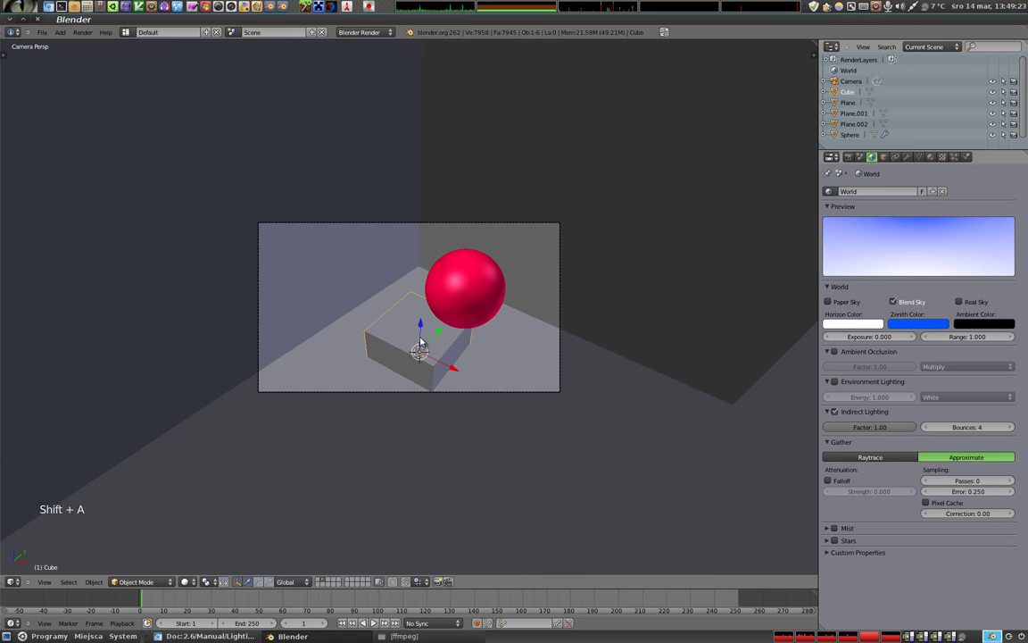
{"action": "left_click", "coordinate": [424, 334]}
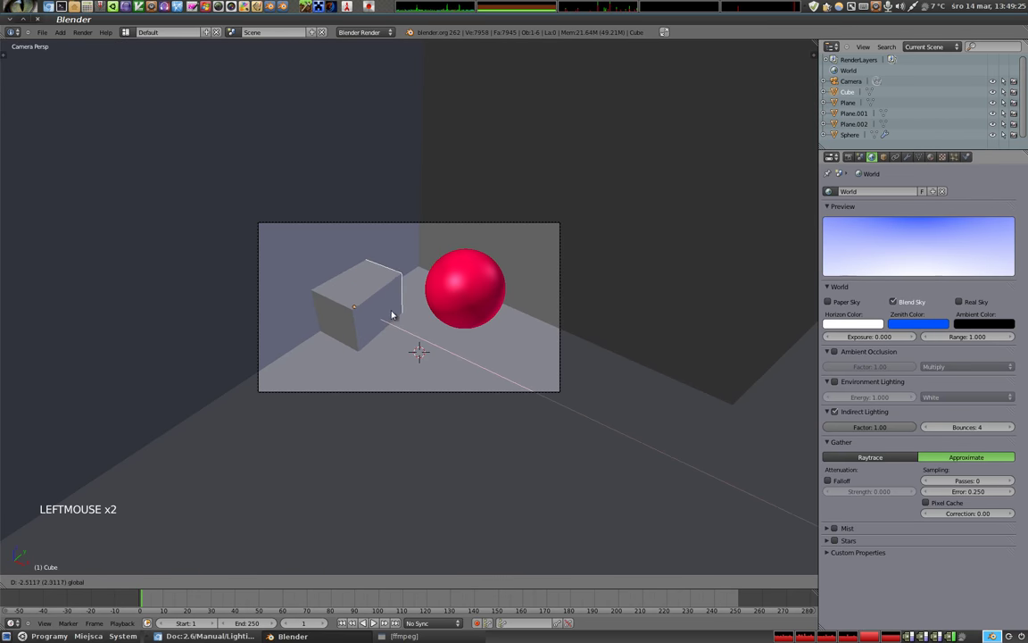